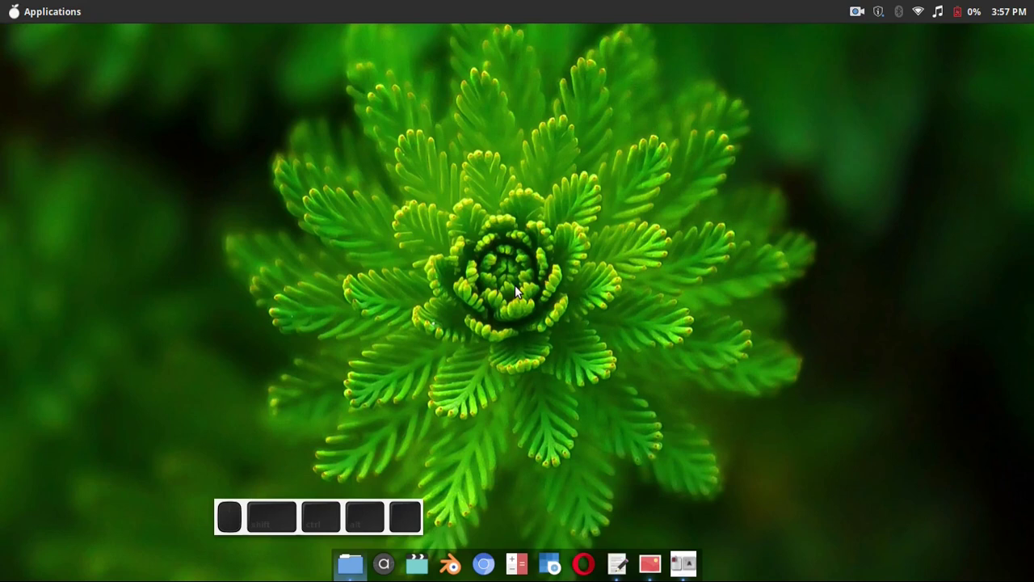
Preview the finished red T-shirt mockup image, then launch GIMP from the Applications search.
key(ctrl+r)
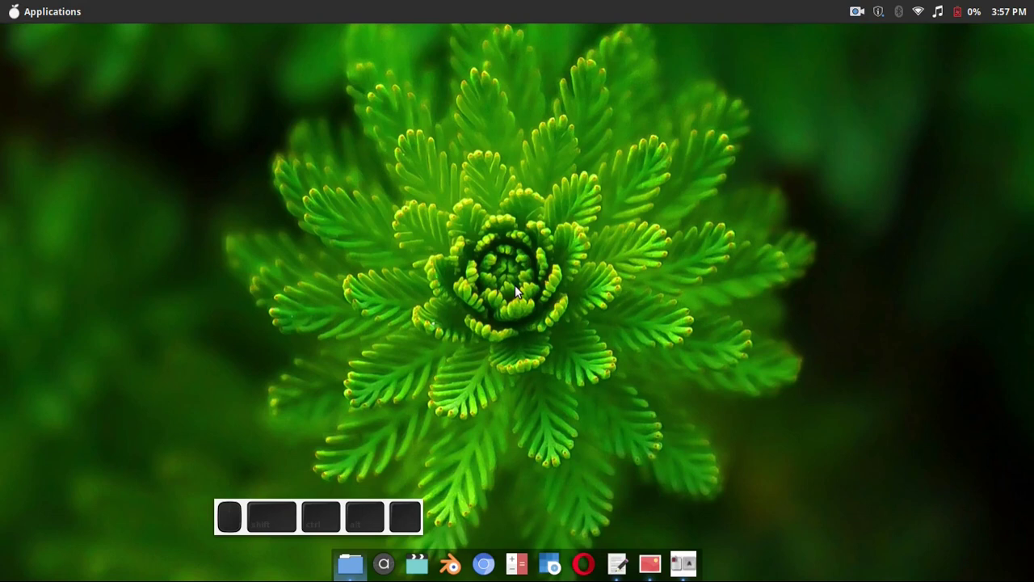
key(ctrl+r)
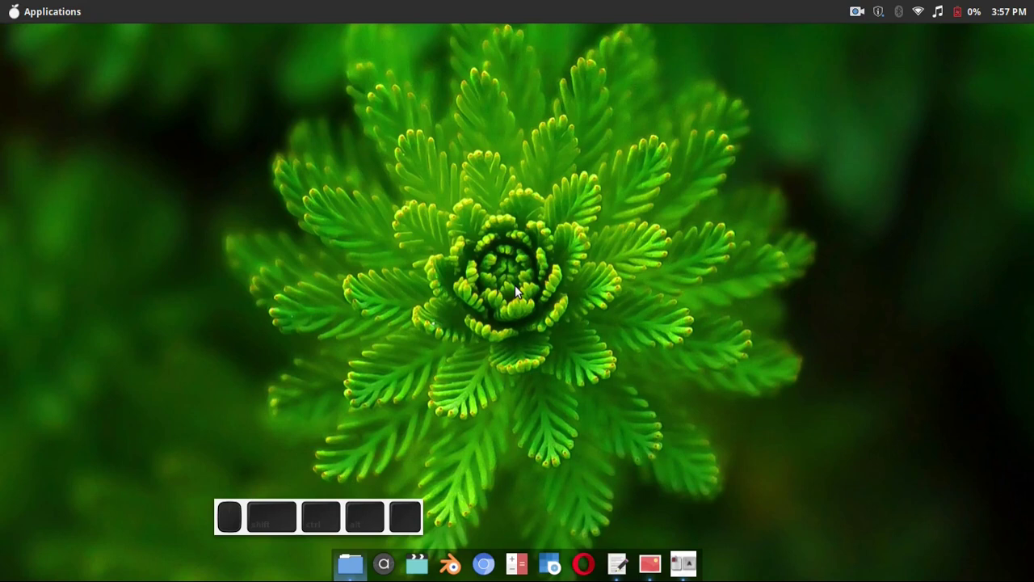
key(ctrl+r)
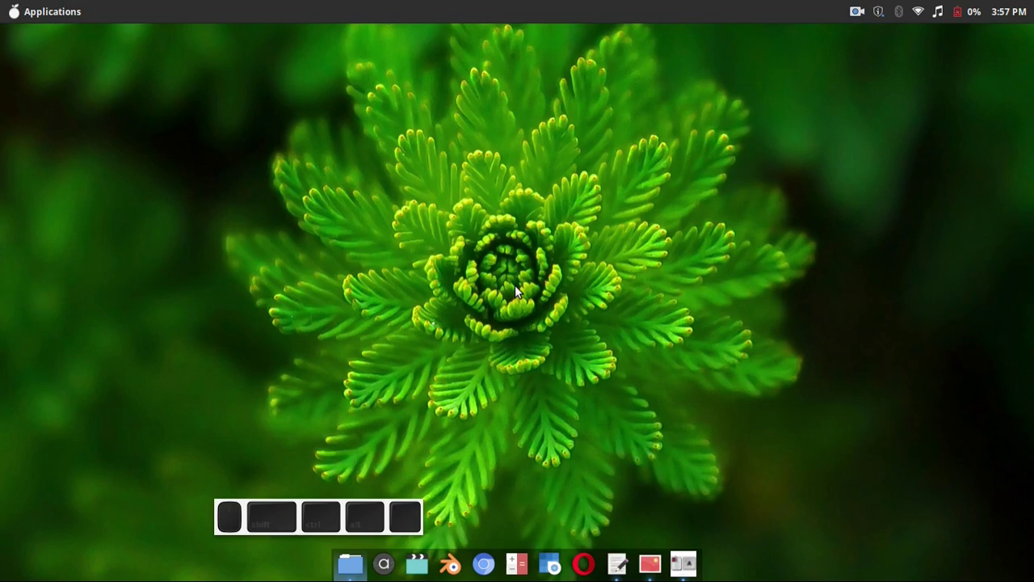
click(660, 326)
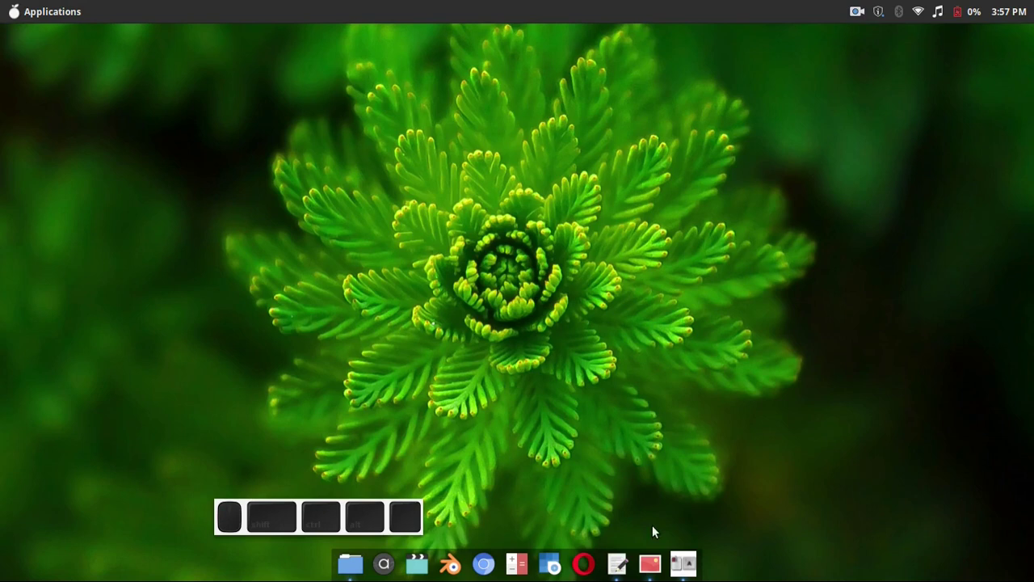
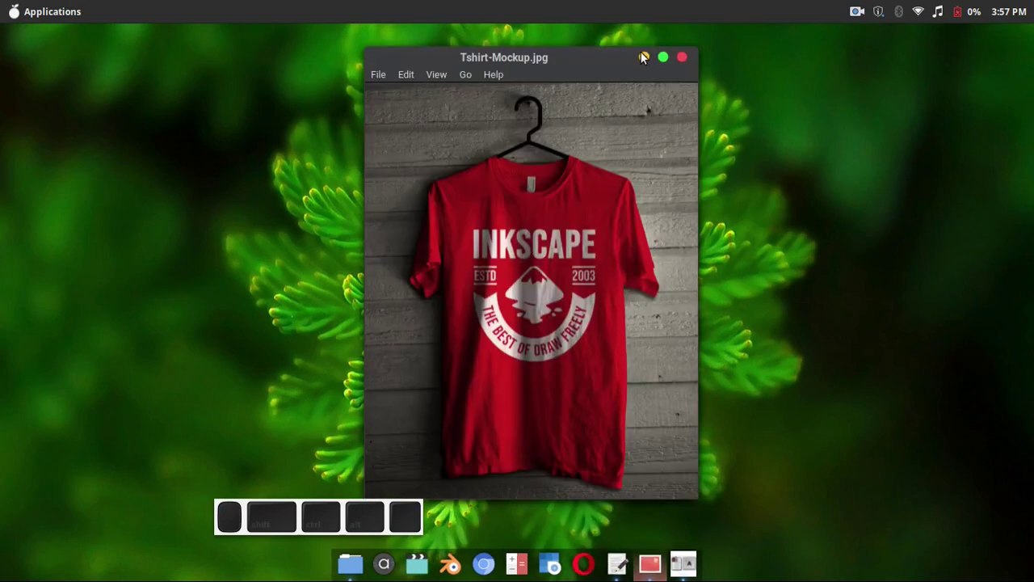
click(643, 54)
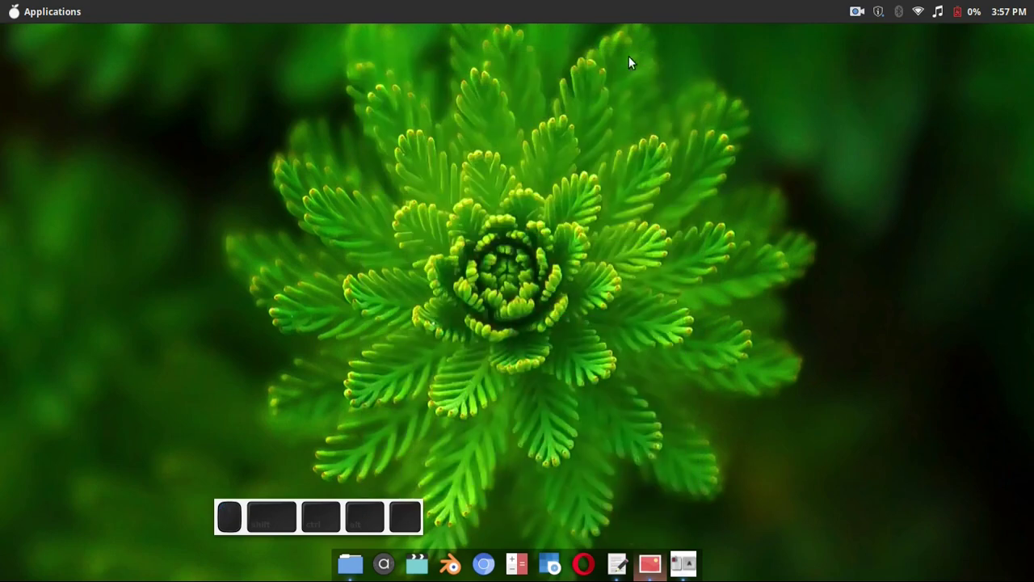
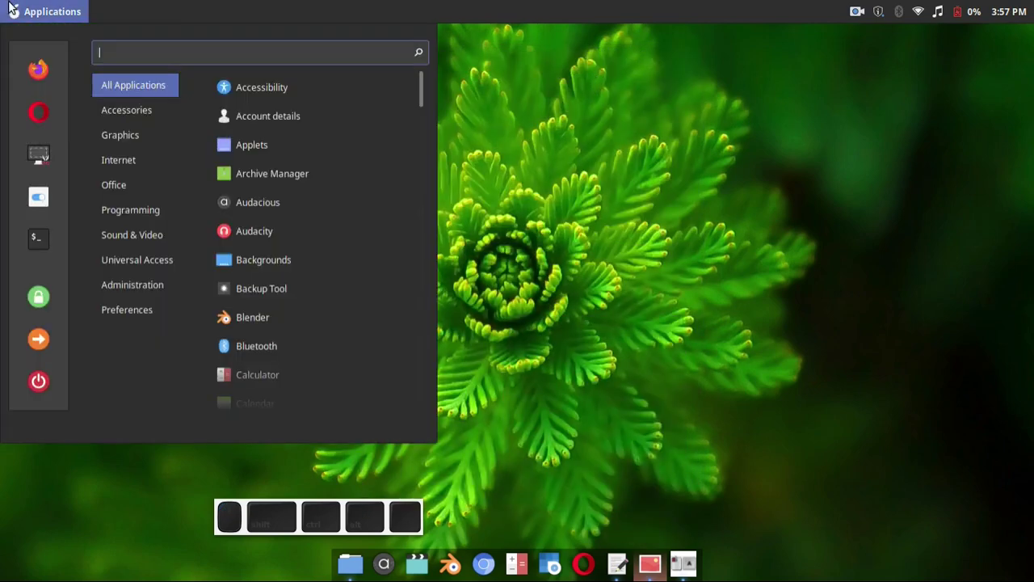
key(i)
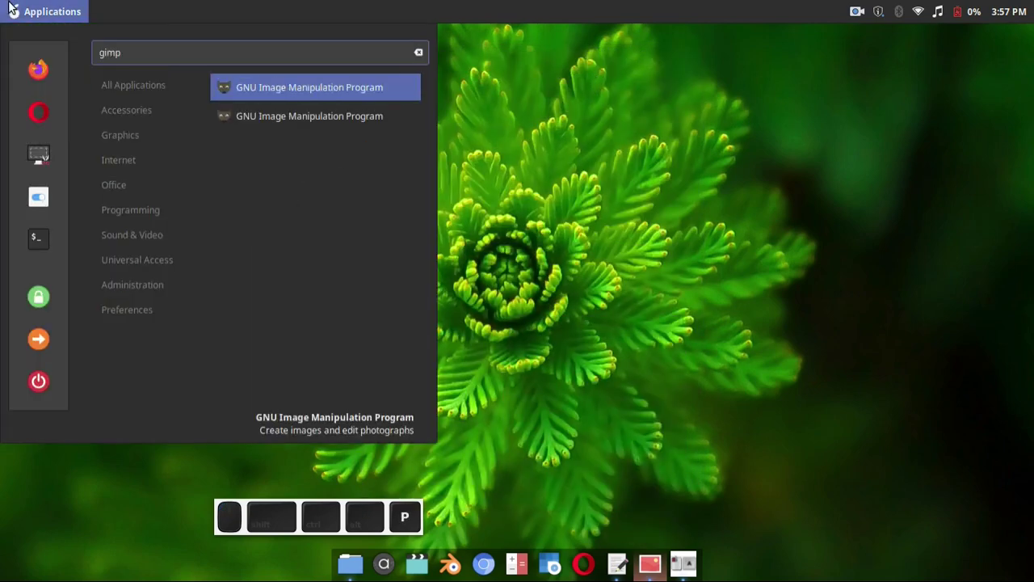
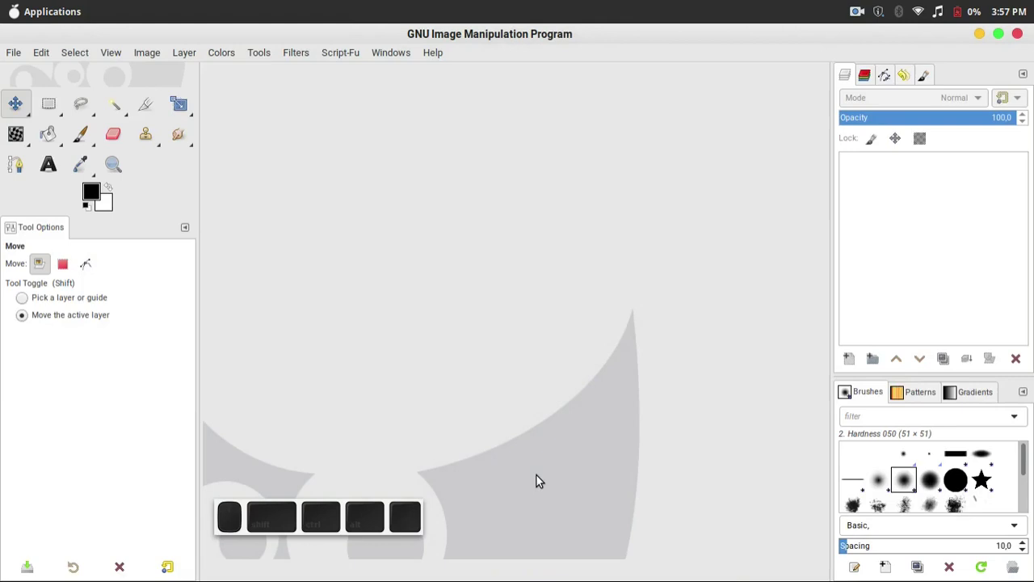
Load Front-Depan.xcf and Retro-Badge-tShirt.png into GIMP, with the mockup image showing.
click(328, 564)
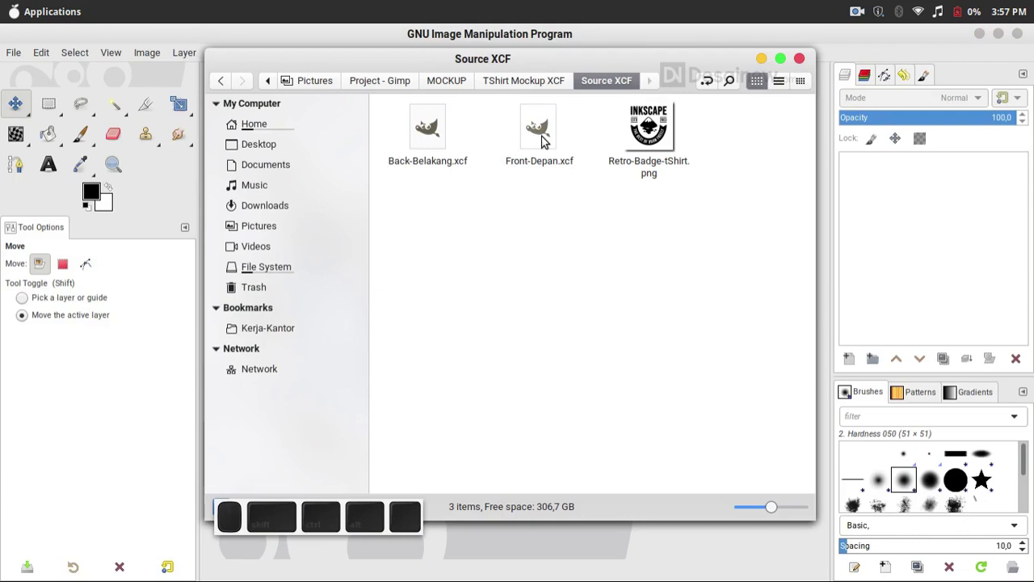
click(543, 138)
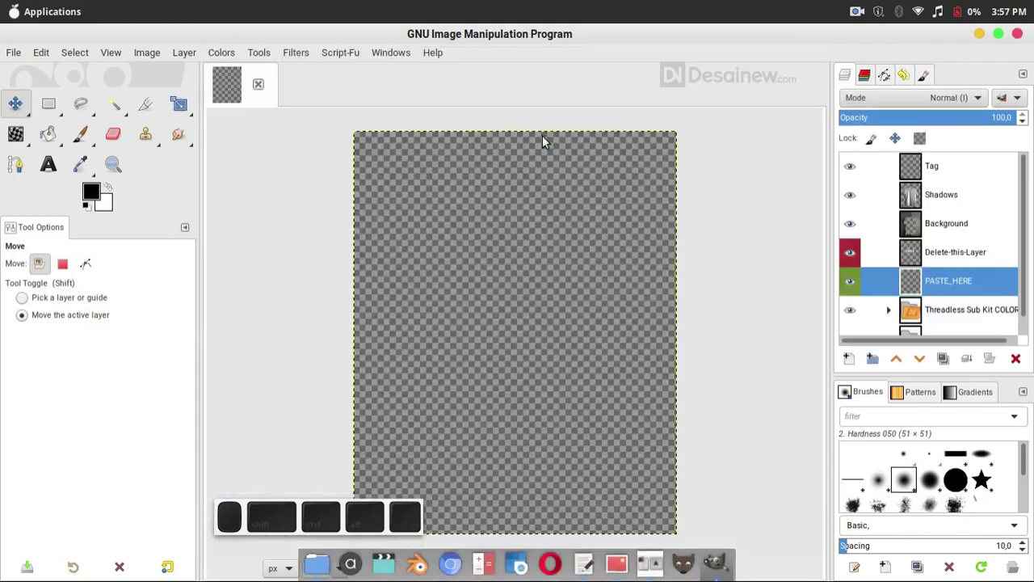
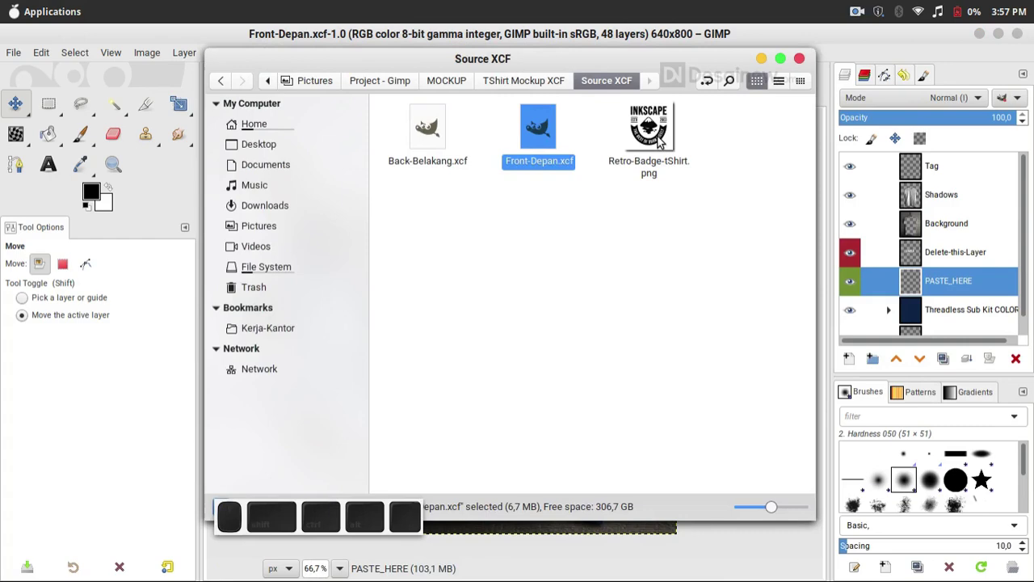
right_click(659, 138)
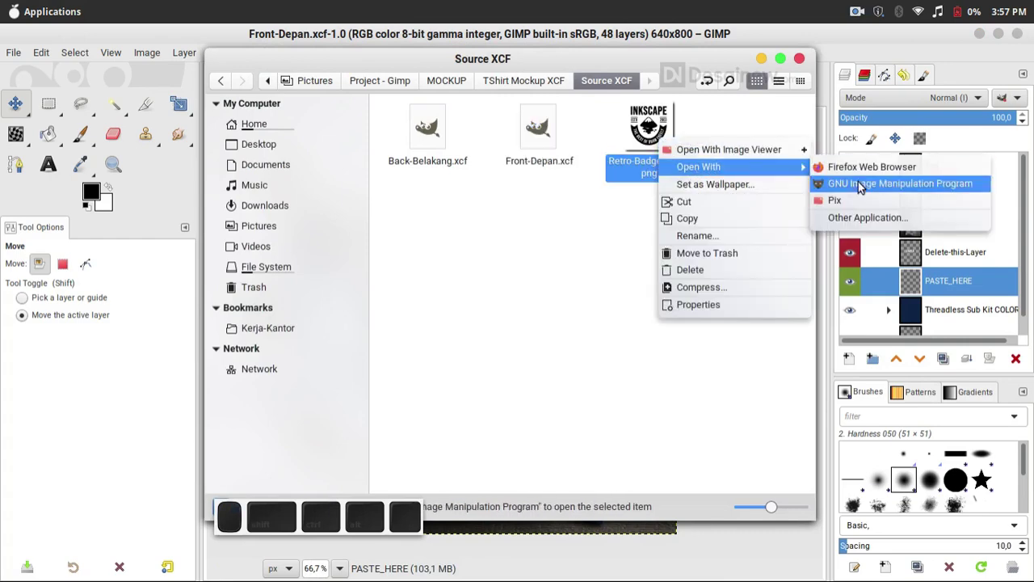
click(863, 188)
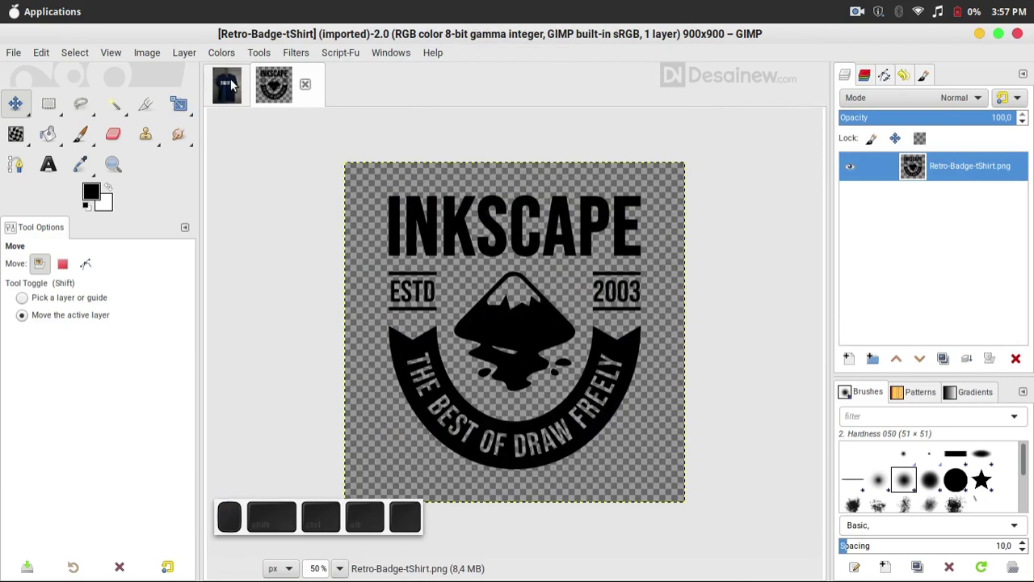
click(231, 81)
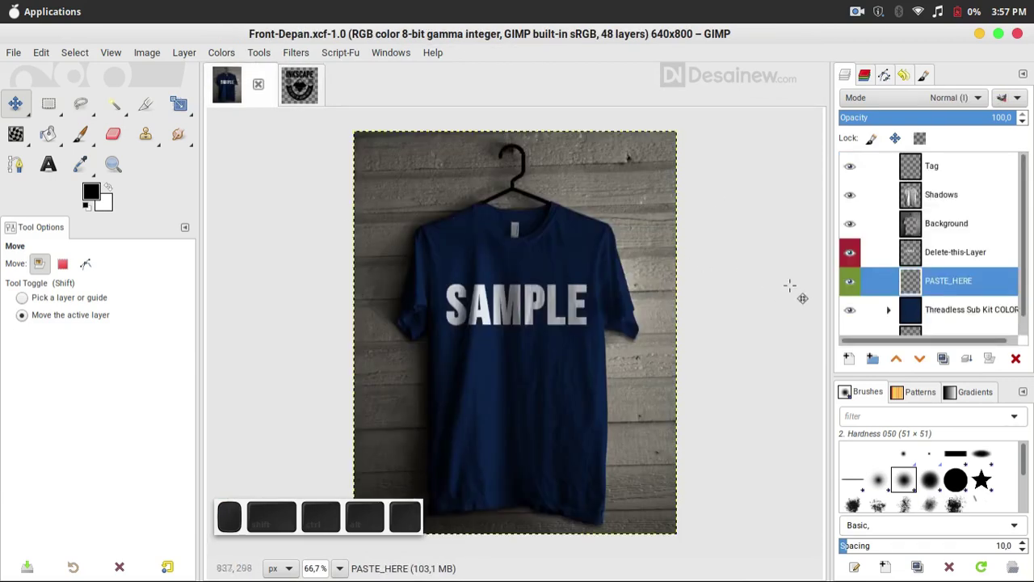
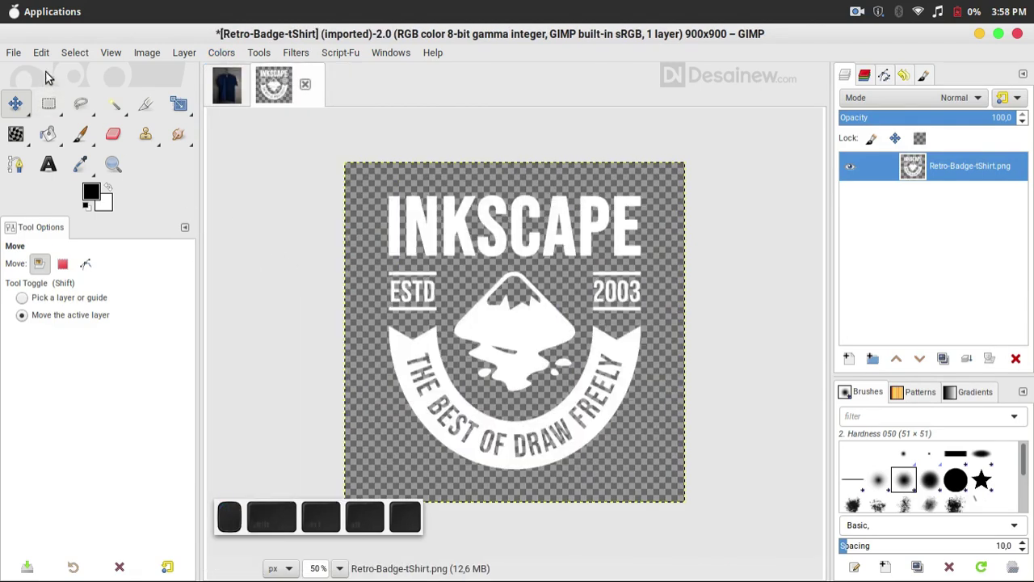
Select the whole inverted white badge image via Select > All, ready to copy.
click(80, 52)
click(129, 76)
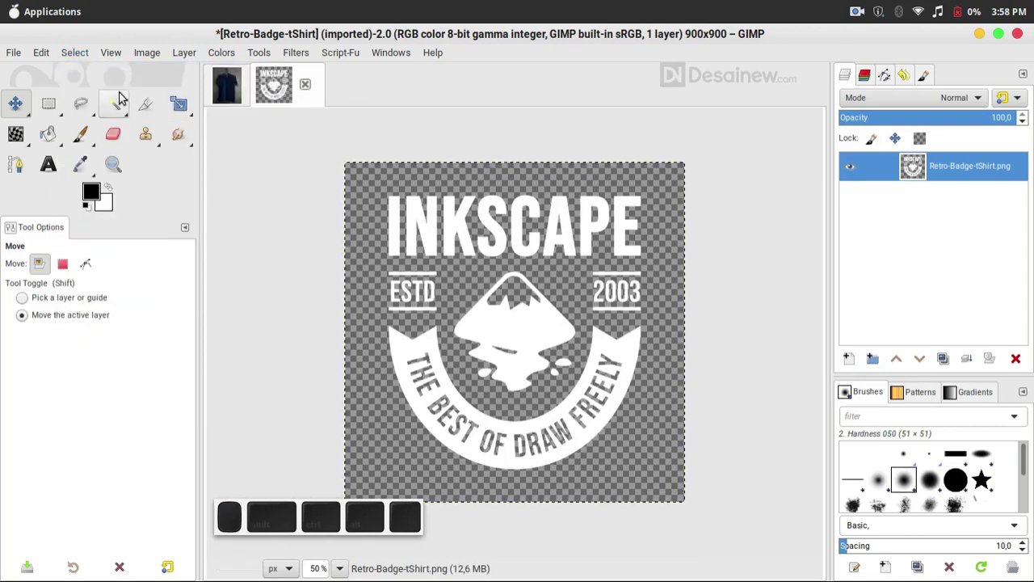
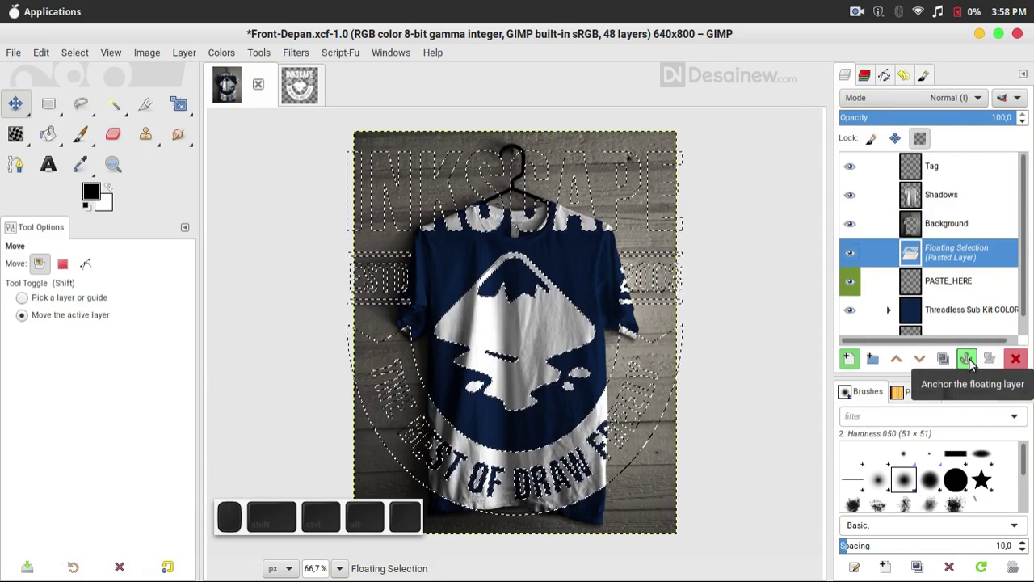
Anchor the pasted badge into PASTE_HERE and reach the transform tools to scale it to the chest.
click(971, 361)
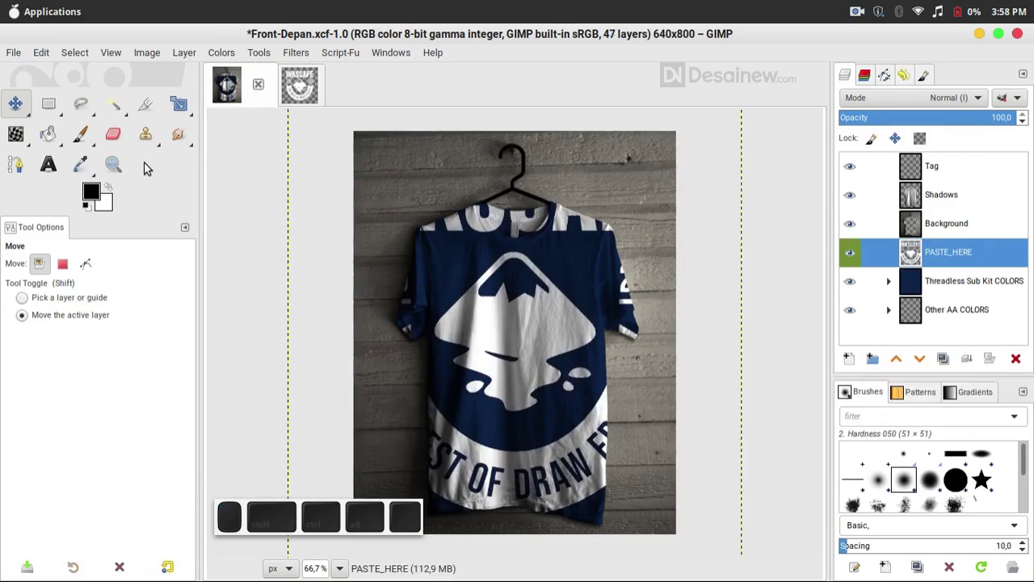
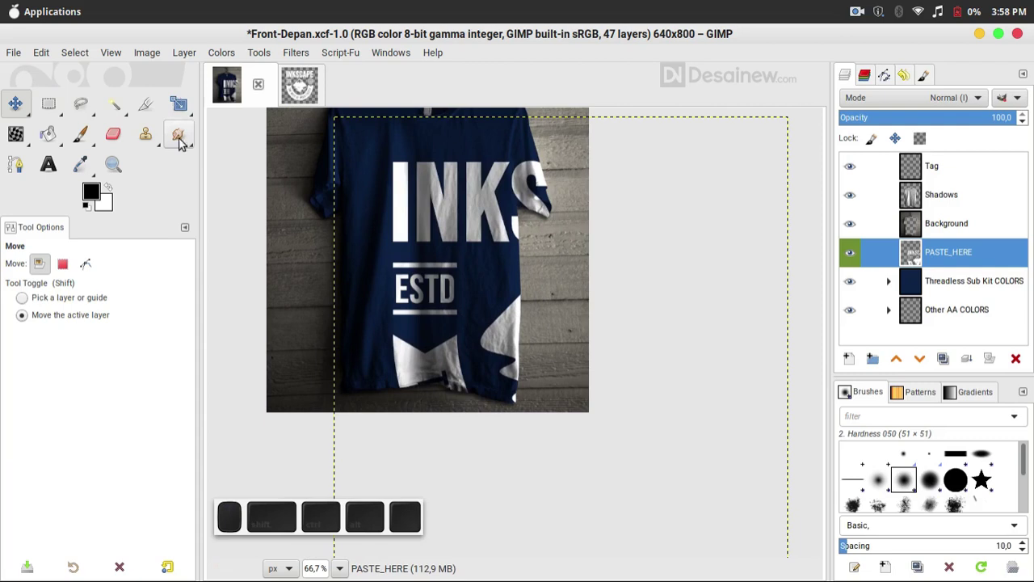
right_click(182, 105)
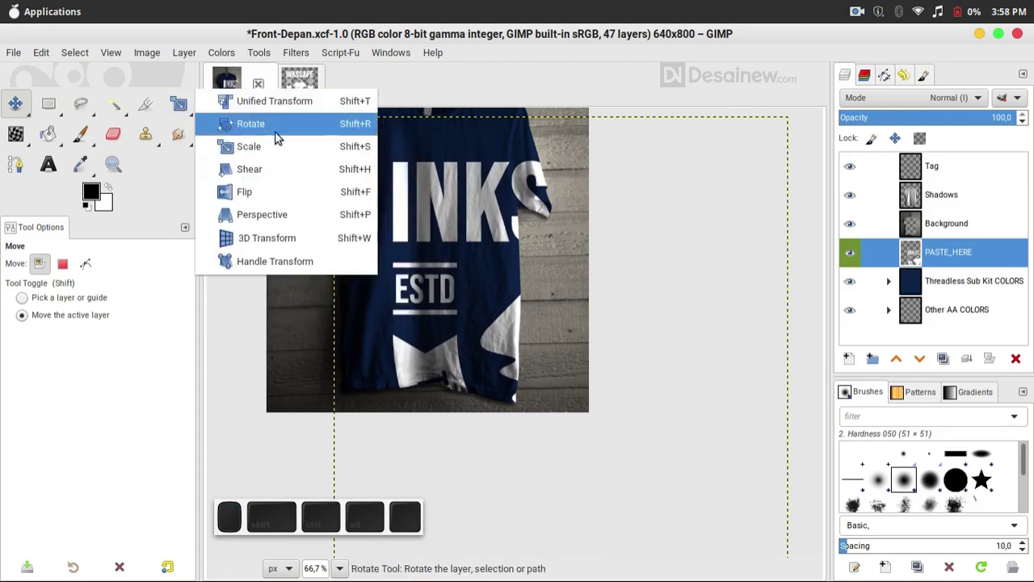
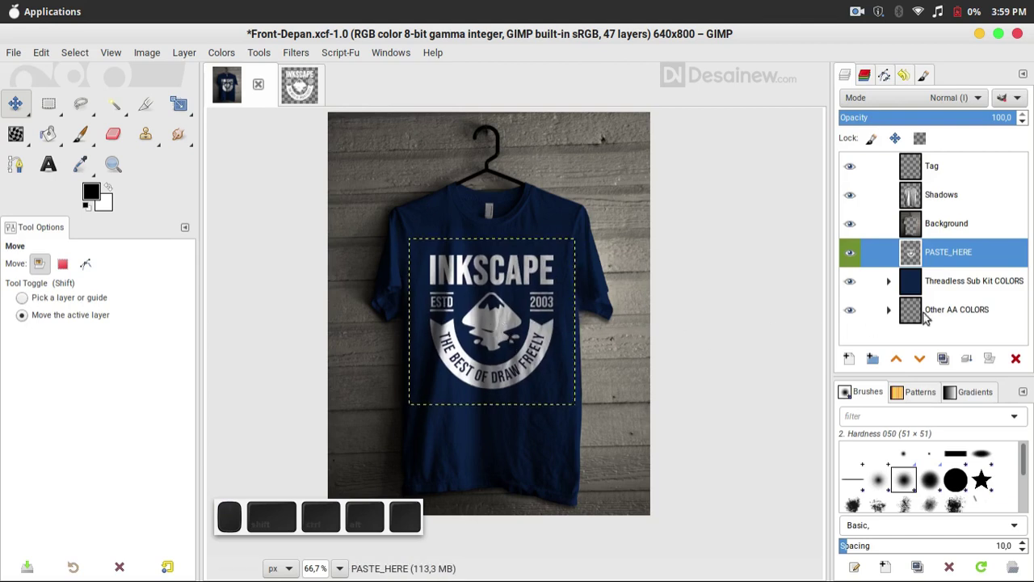
Hide the Navy shirt colour and try Royal Blue, Brown and other Threadless kit colours one by one.
click(988, 282)
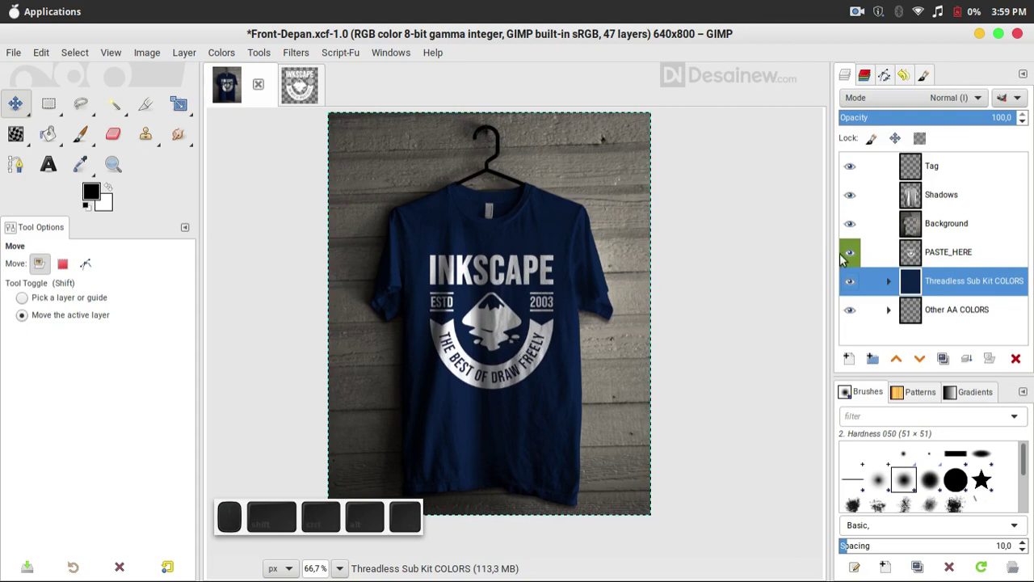
scroll(down, 3)
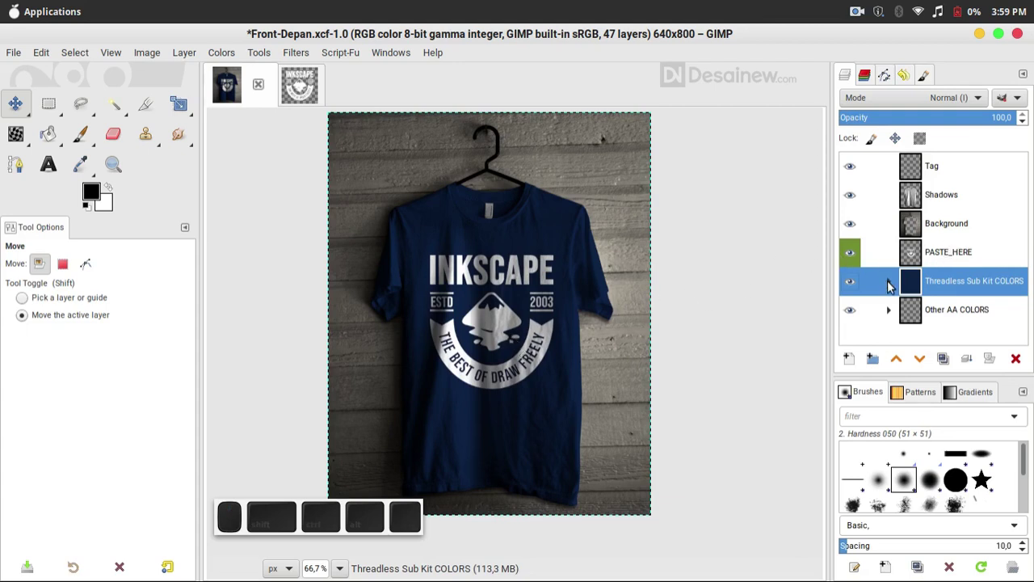
click(889, 283)
scroll(down, 3)
click(855, 228)
click(855, 256)
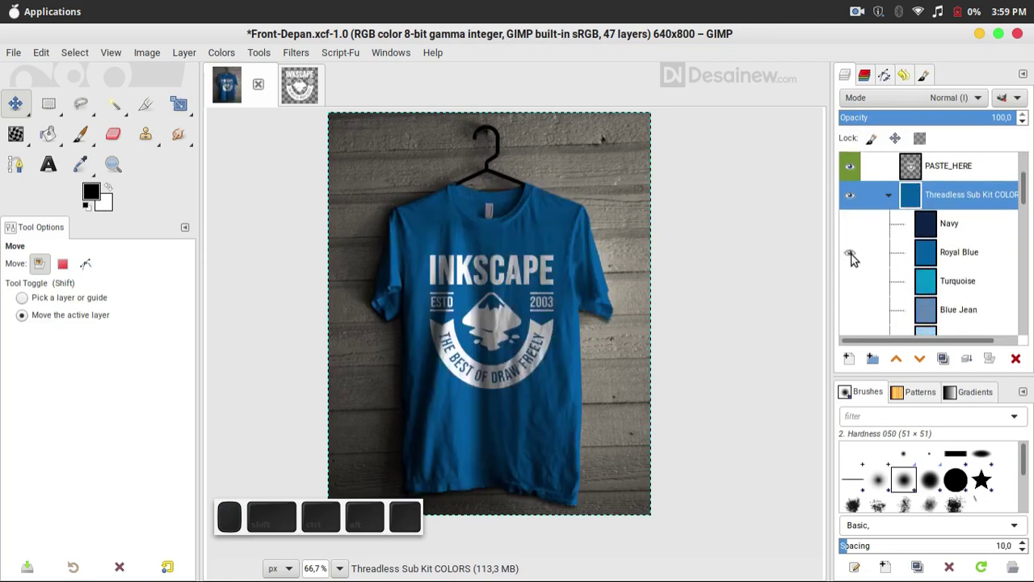
click(855, 256)
scroll(down, 3)
scroll(down, 3)
click(856, 253)
click(856, 253)
click(857, 281)
click(856, 282)
scroll(down, 3)
click(848, 283)
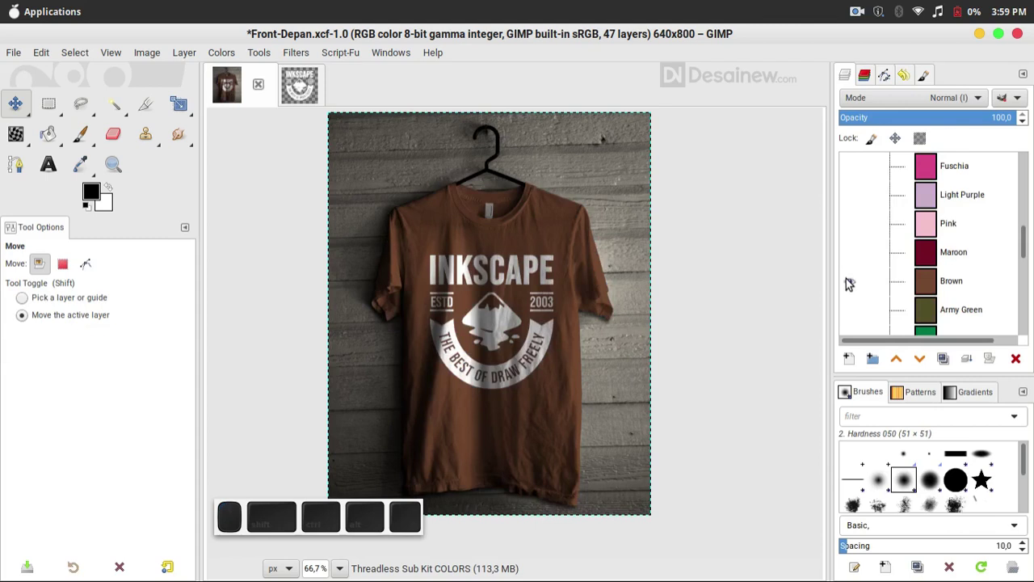
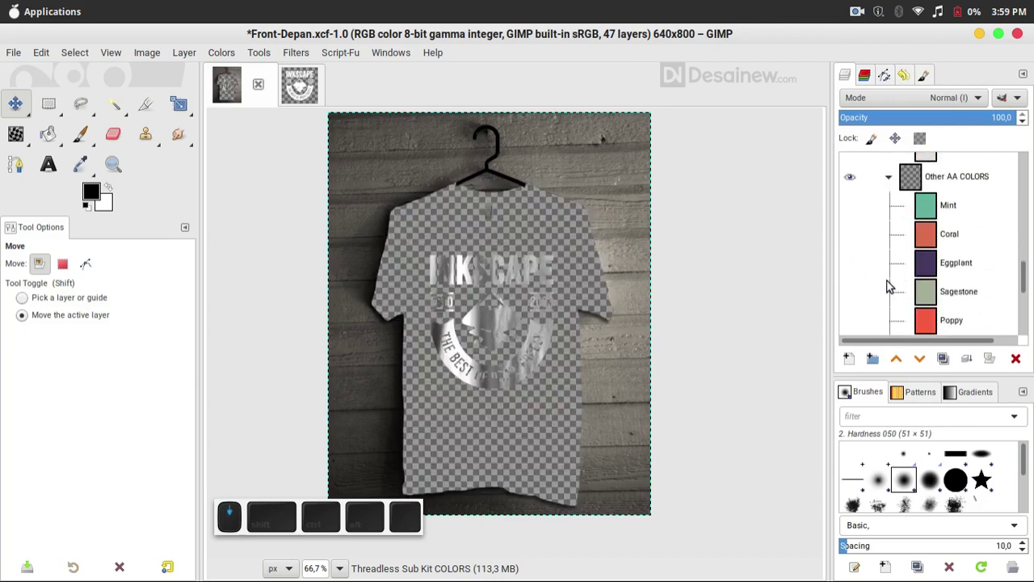
click(852, 267)
Try Forest Green and further Other AA colours, hiding each again after previewing.
click(853, 267)
scroll(down, 3)
click(849, 261)
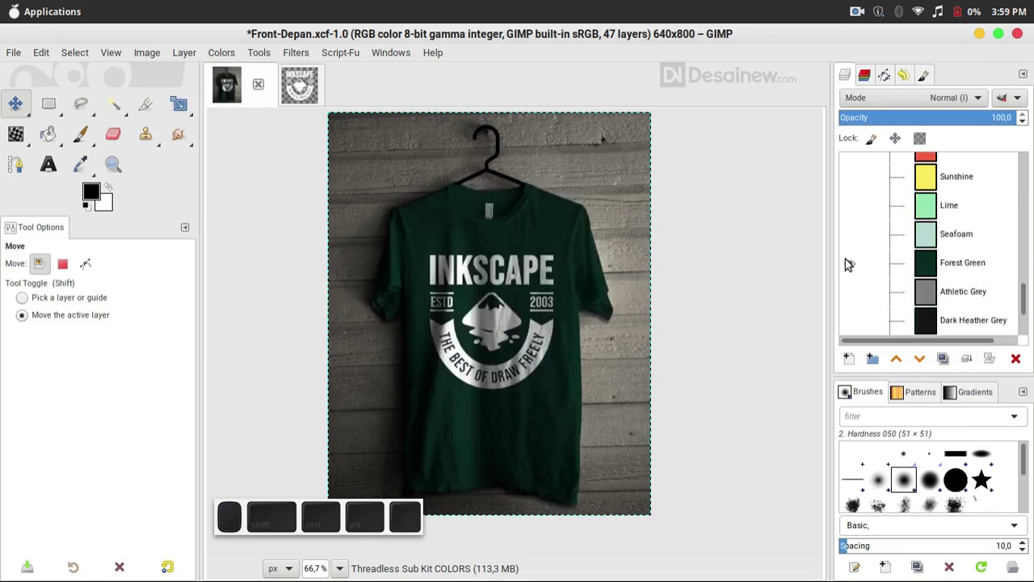
click(849, 261)
scroll(down, 3)
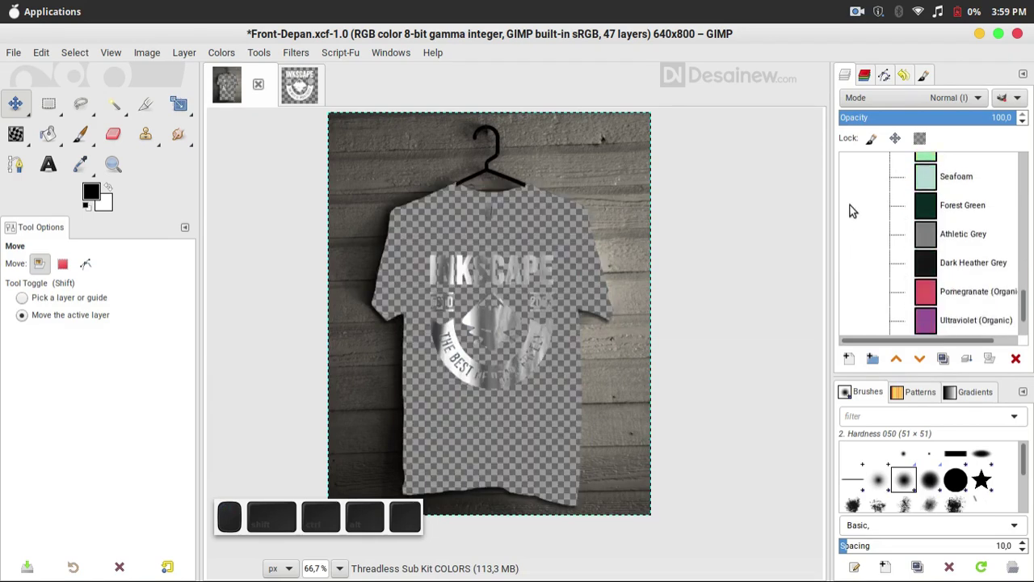
click(854, 236)
click(854, 236)
click(849, 261)
click(849, 260)
scroll(down, 3)
scroll(down, 3)
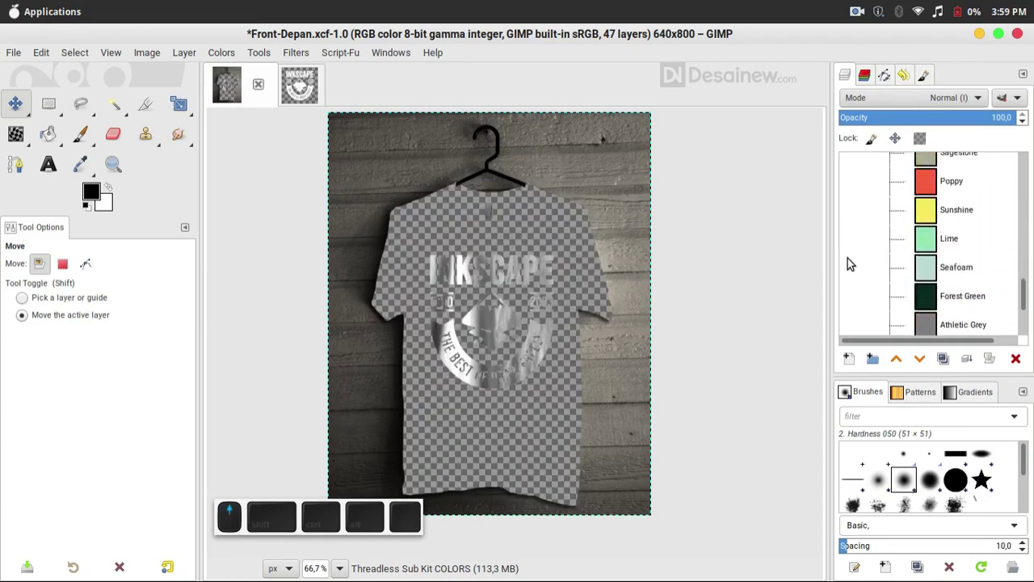
click(893, 275)
Leave only the red shirt colour visible and collapse the colour layer group.
scroll(up, 3)
scroll(up, 3)
scroll(down, 3)
click(851, 280)
scroll(up, 3)
click(891, 224)
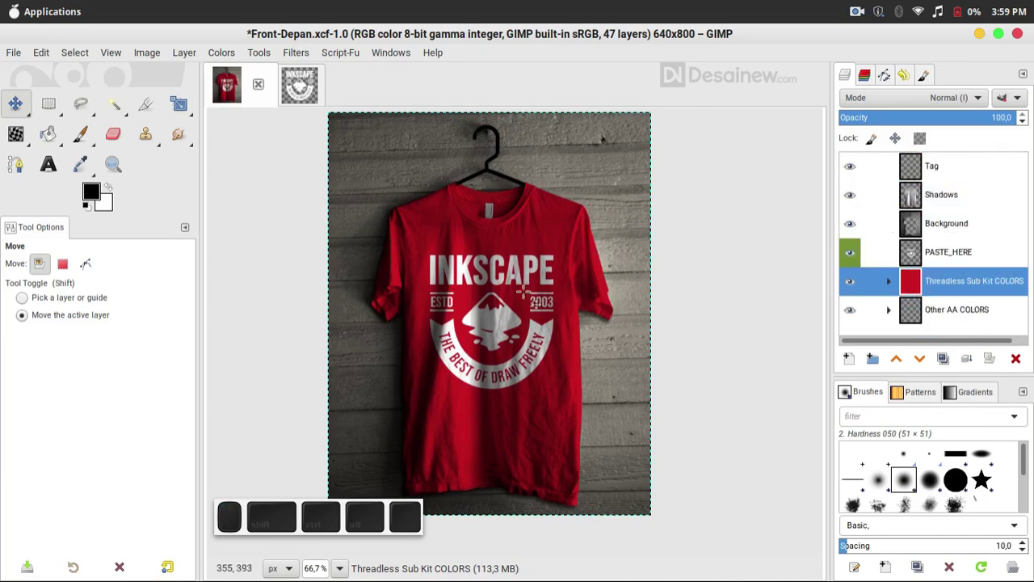
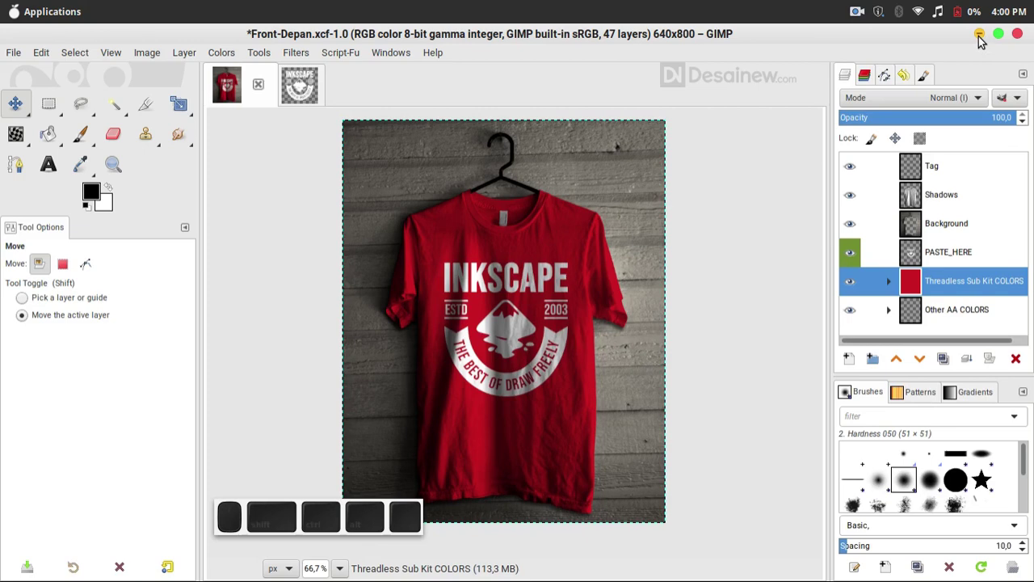
Minimise GIMP so the Source XCF folder with both mockup files and the badge PNG shows.
click(983, 39)
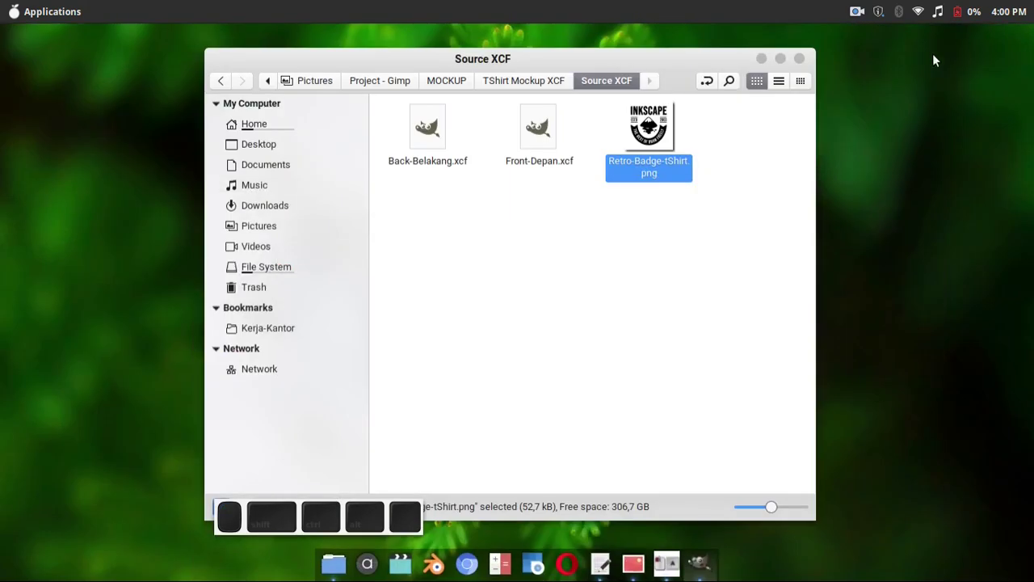